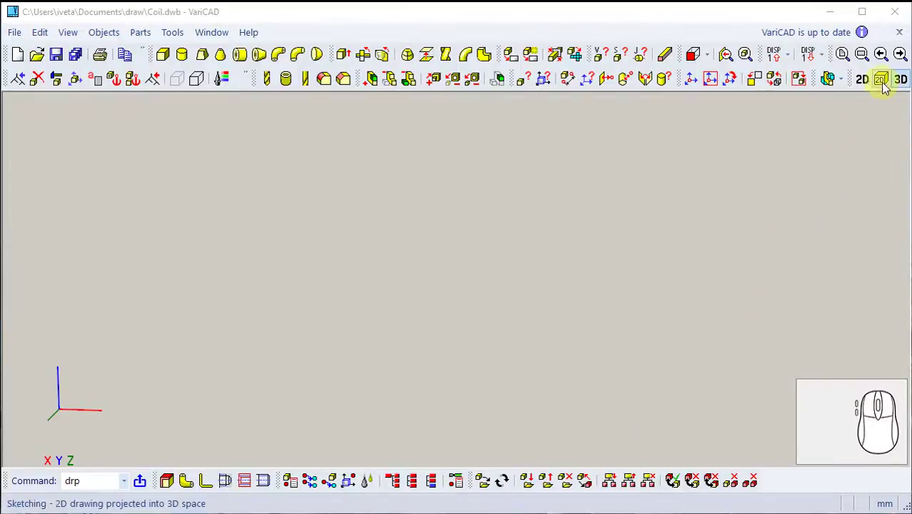
# - Sketch two circle profiles of radii 30 and 20 and finish to list the solid-creation methods
pyautogui.click(858, 88)
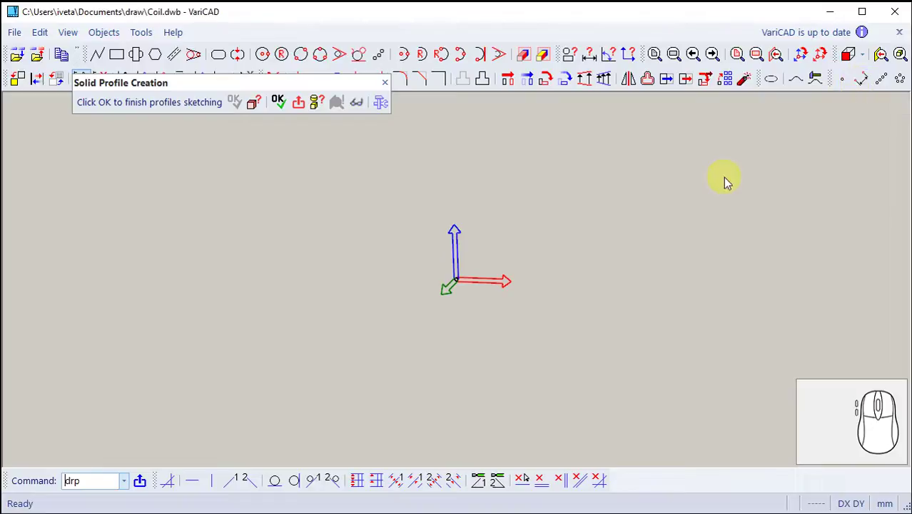
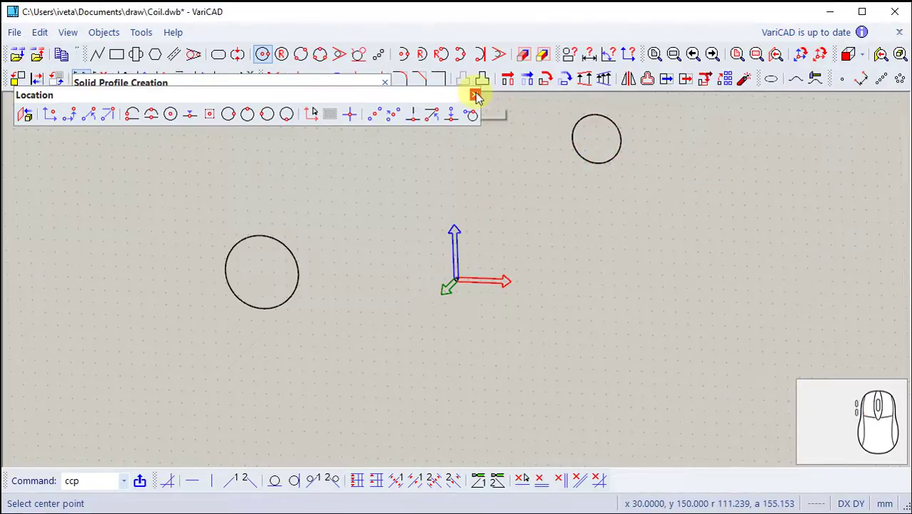
pyautogui.click(476, 92)
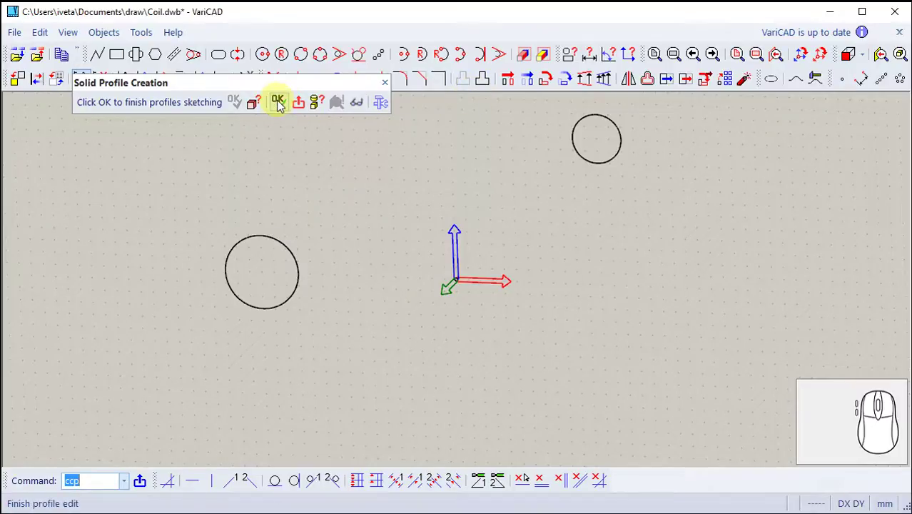
pyautogui.click(279, 105)
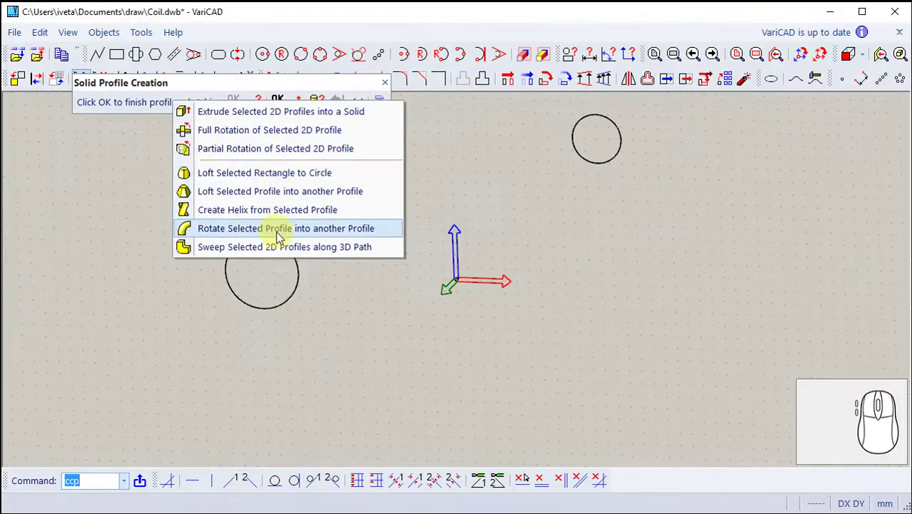
# - Choose rotating one profile into another and enter the rotation angle as 3*360+180
pyautogui.click(278, 237)
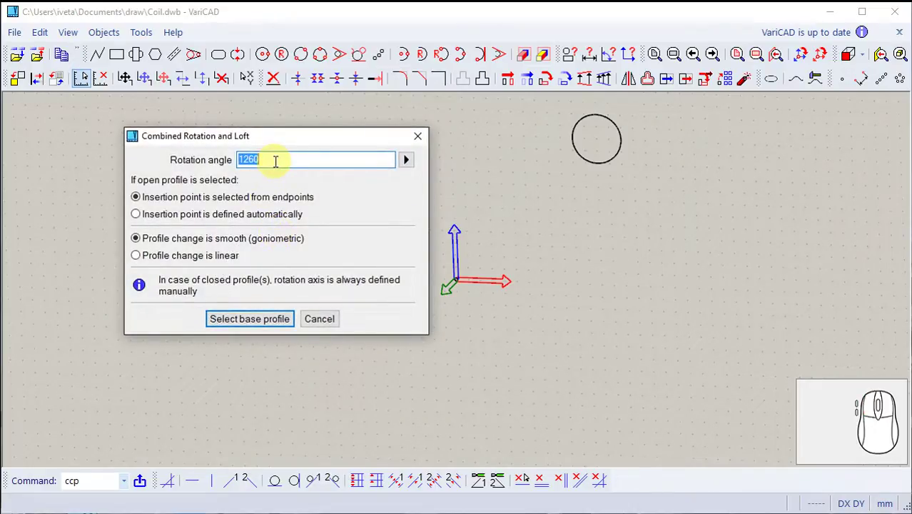
pyautogui.press('3')
pyautogui.press('*')
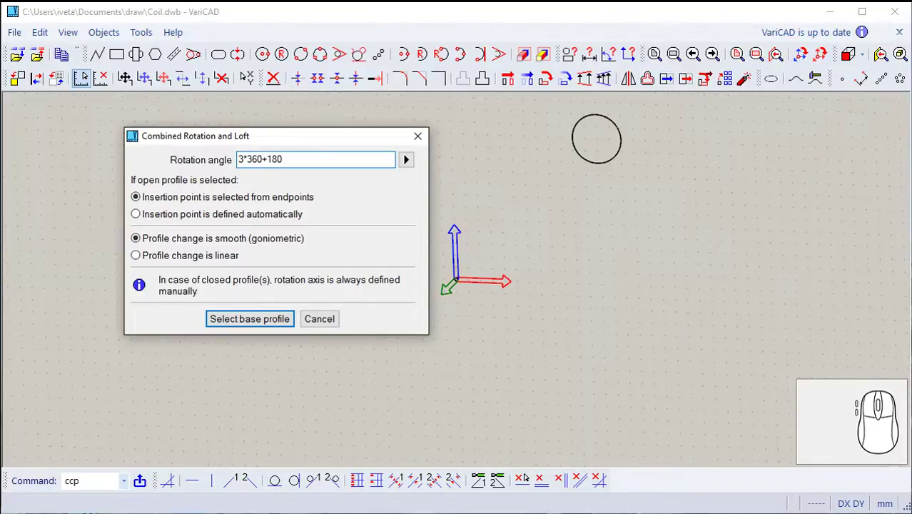
# - Pick the left circle as base and the upper-right circle as target, then confirm to build the solid
pyautogui.click(258, 325)
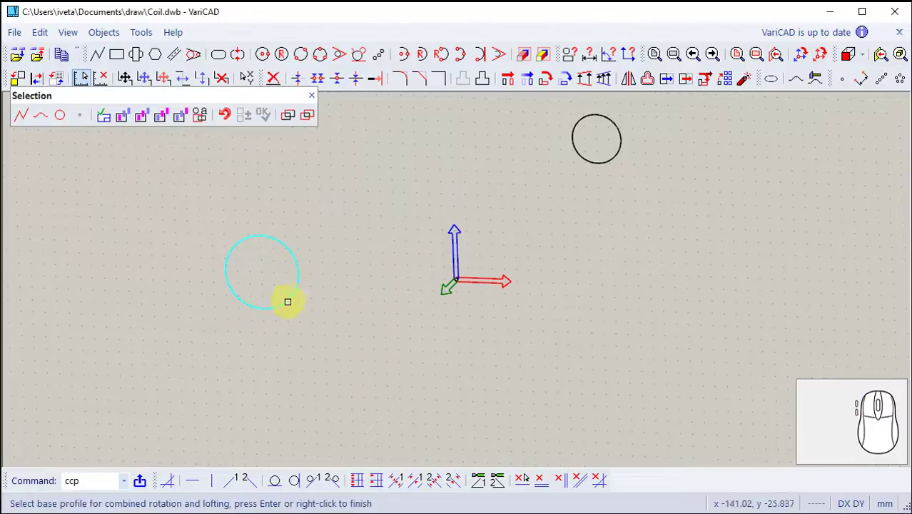
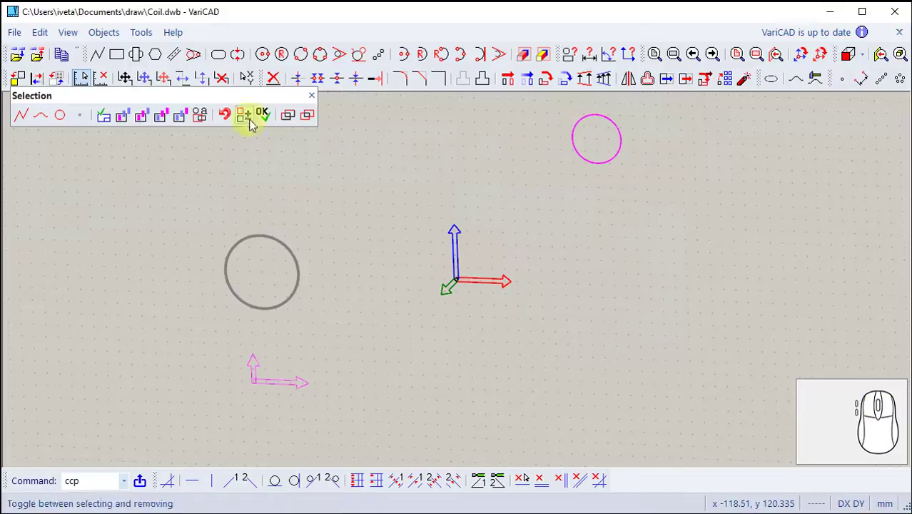
pyautogui.click(267, 116)
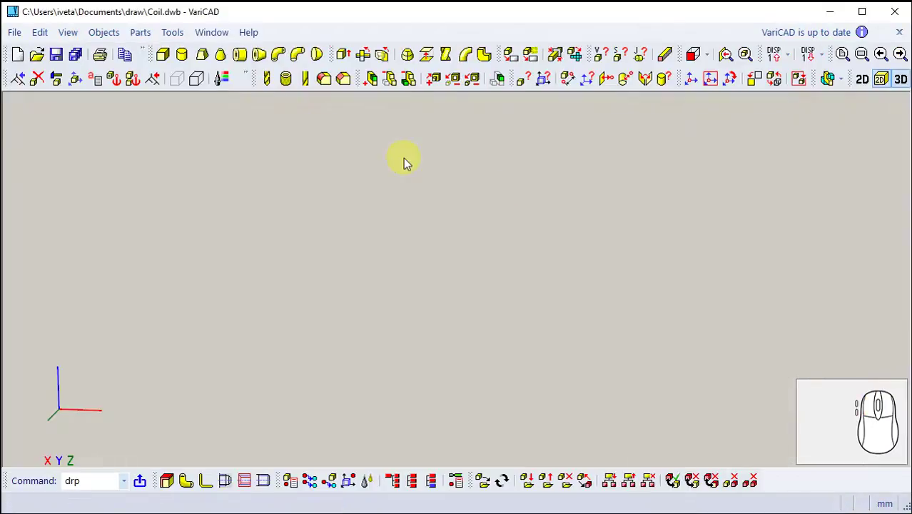
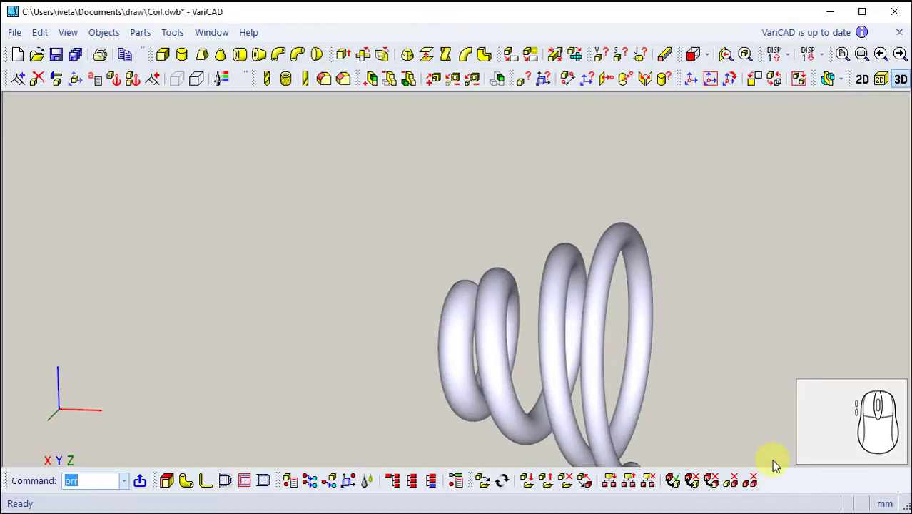
# - Orbit the 3D view to inspect the finished coil spring solid
pyautogui.moveTo(725, 328); pyautogui.dragTo(764, 244)
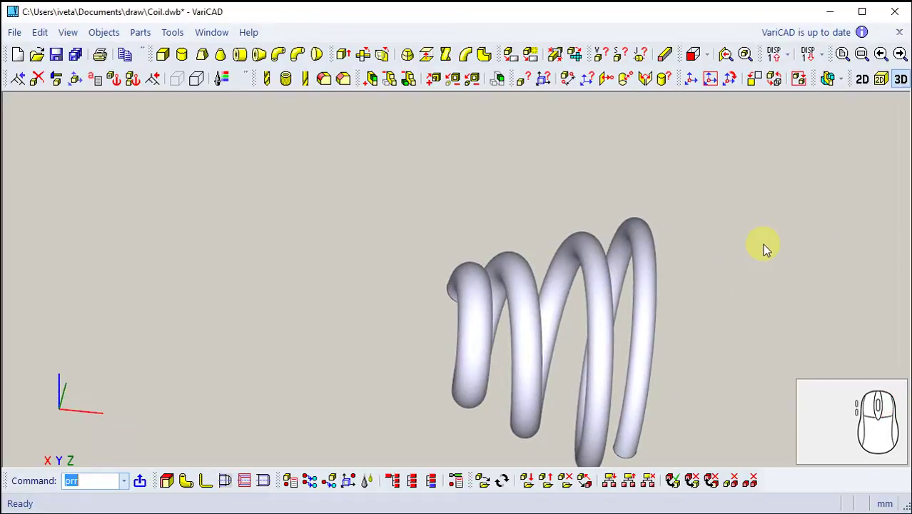